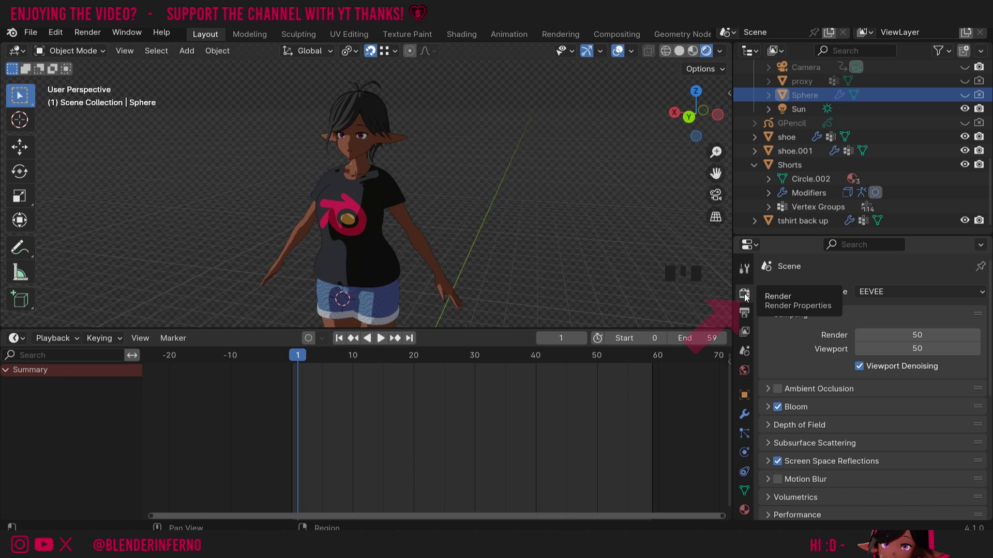
Delete the old Sun from the Outliner and add a new sun light, Sun.001.
drag(906, 296, 586, 114)
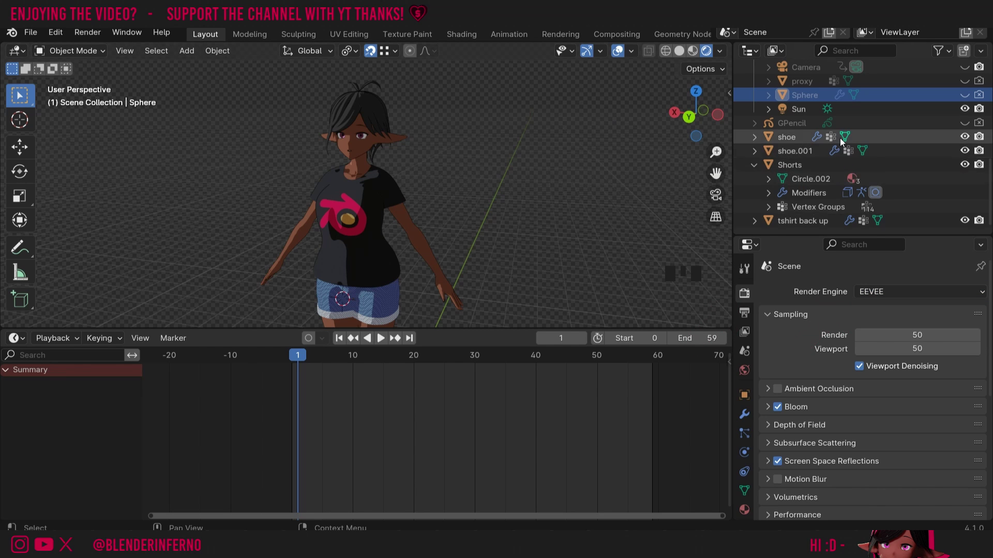
click(803, 113)
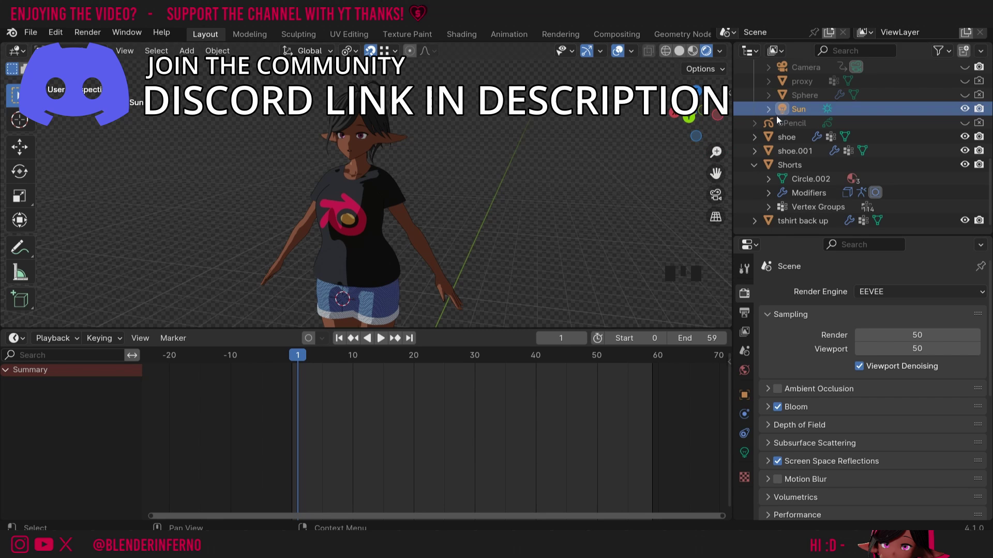
key(x)
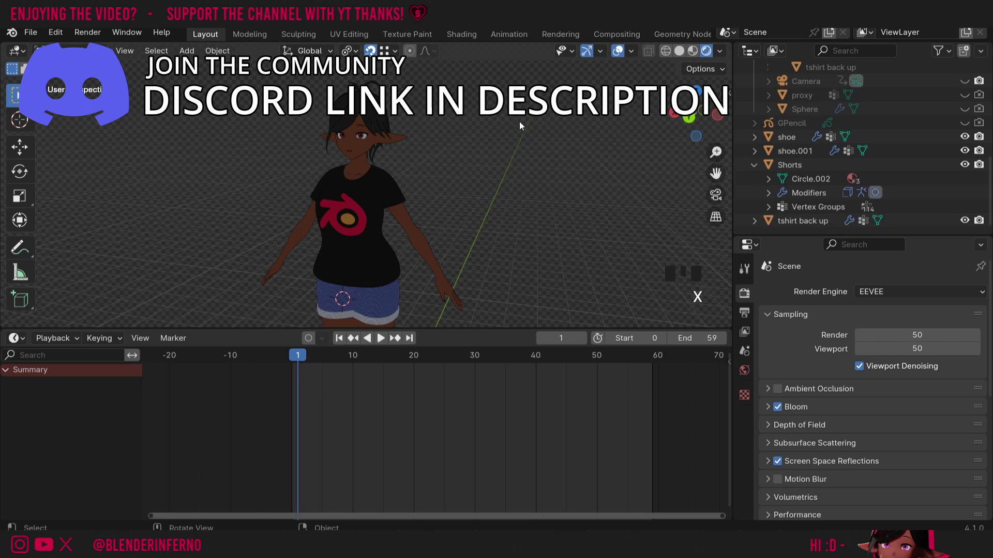
key(shift+a)
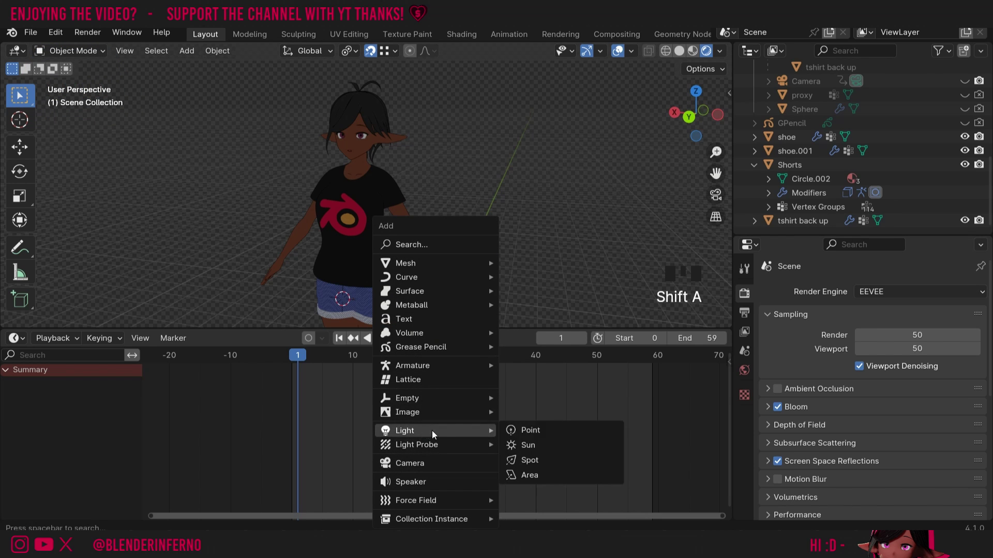
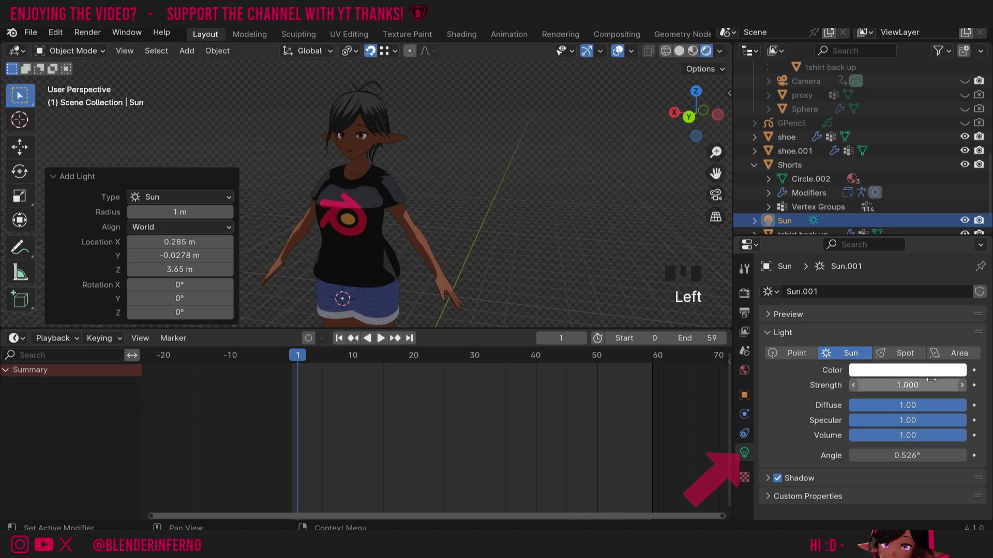
click(900, 375)
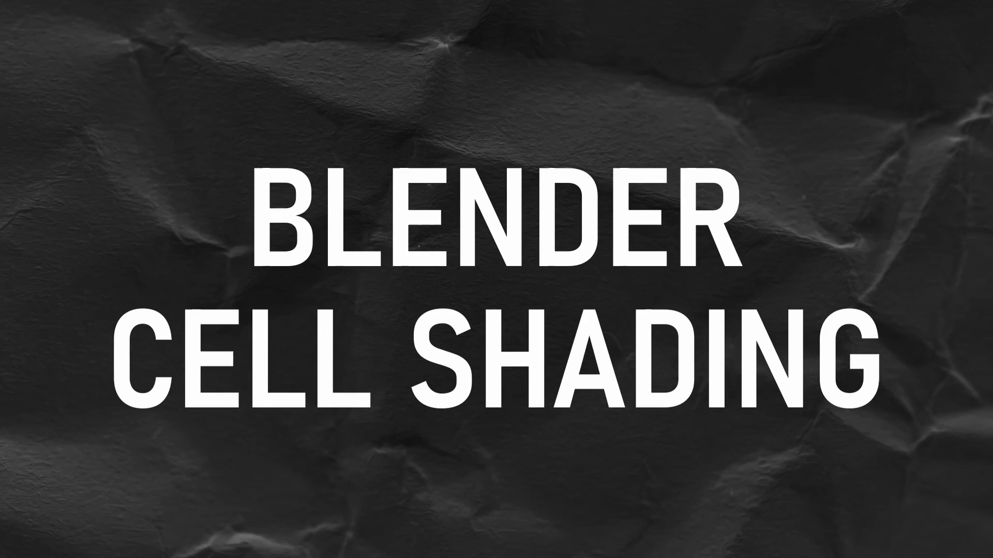
Add a cube, move it straight up above the character and subdivide it to level 3.
key(shift+a)
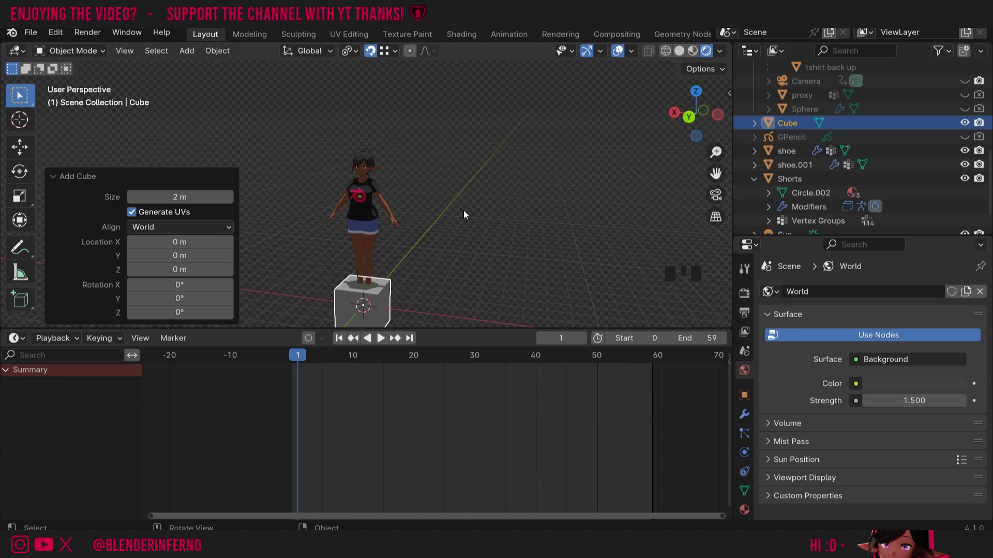
key(g)
key(g)
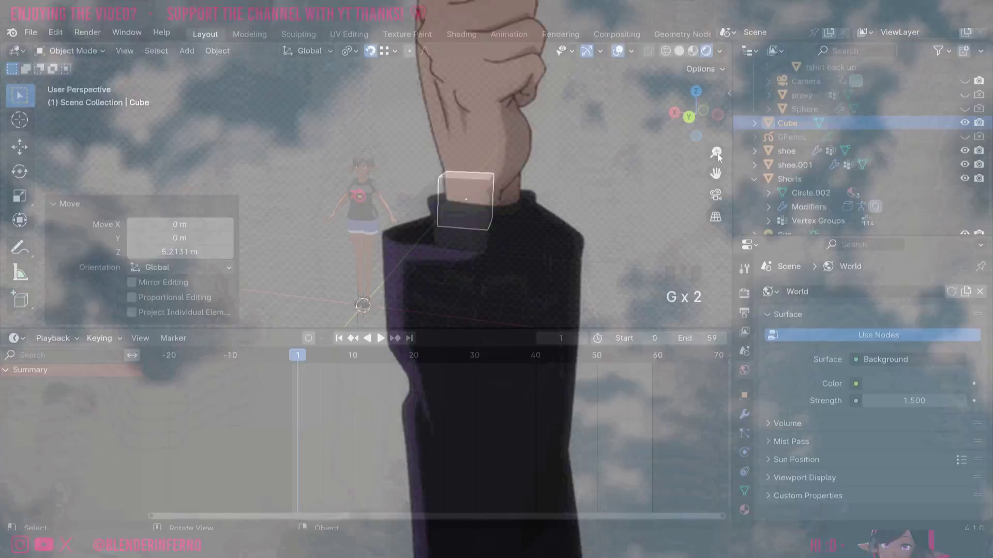
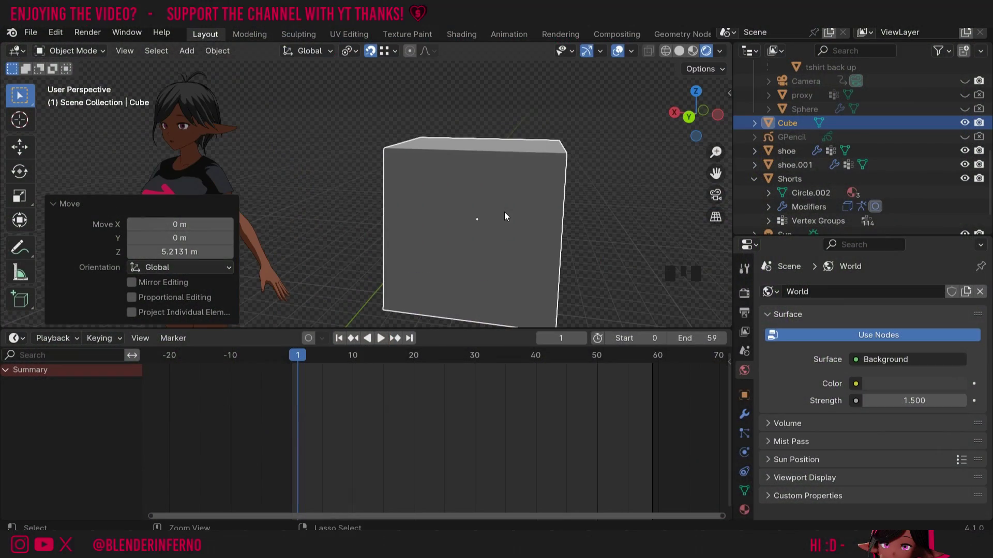
key(ctrl+3)
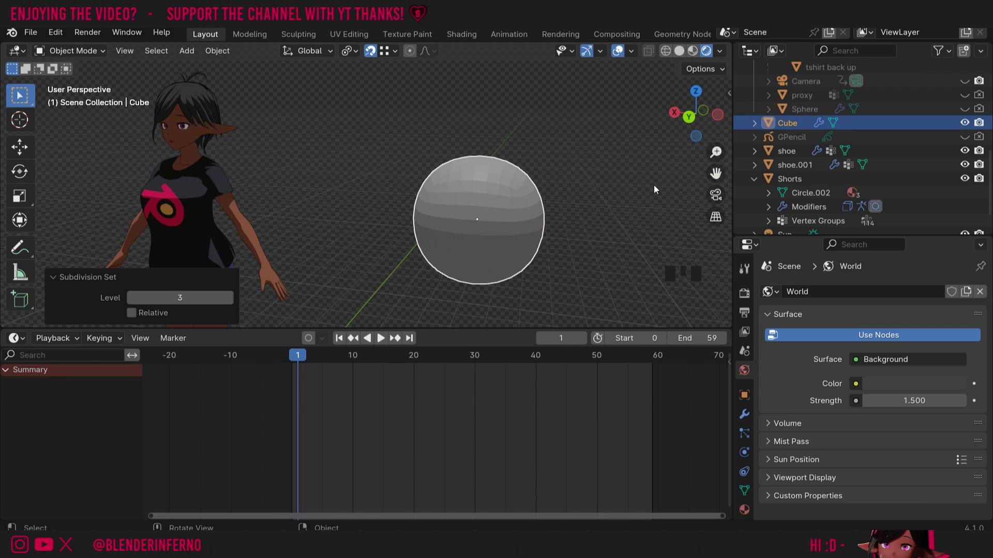
Apply the Subdivision modifier so the cube becomes a real sphere mesh, then enter Edit Mode.
click(701, 117)
click(951, 320)
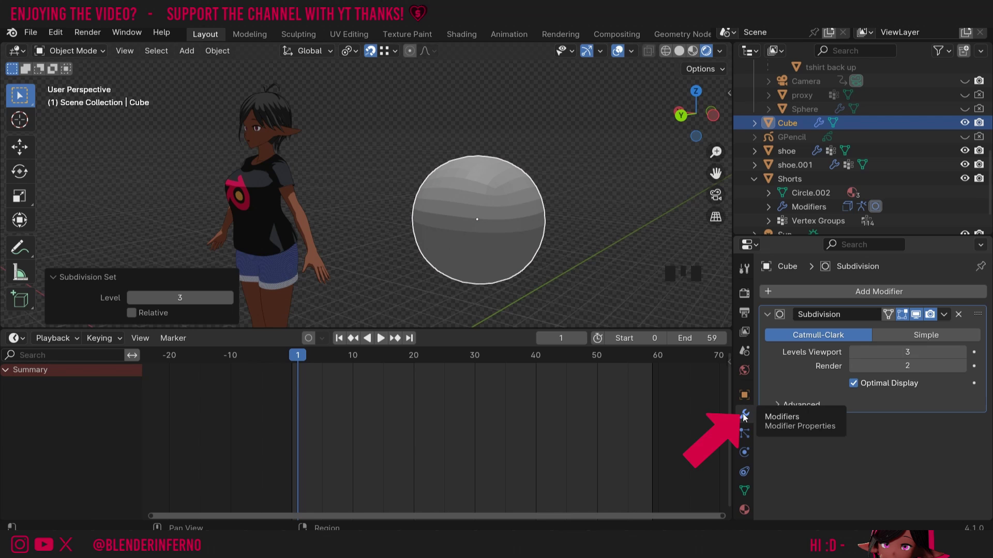
drag(947, 319, 523, 191)
key(Tab)
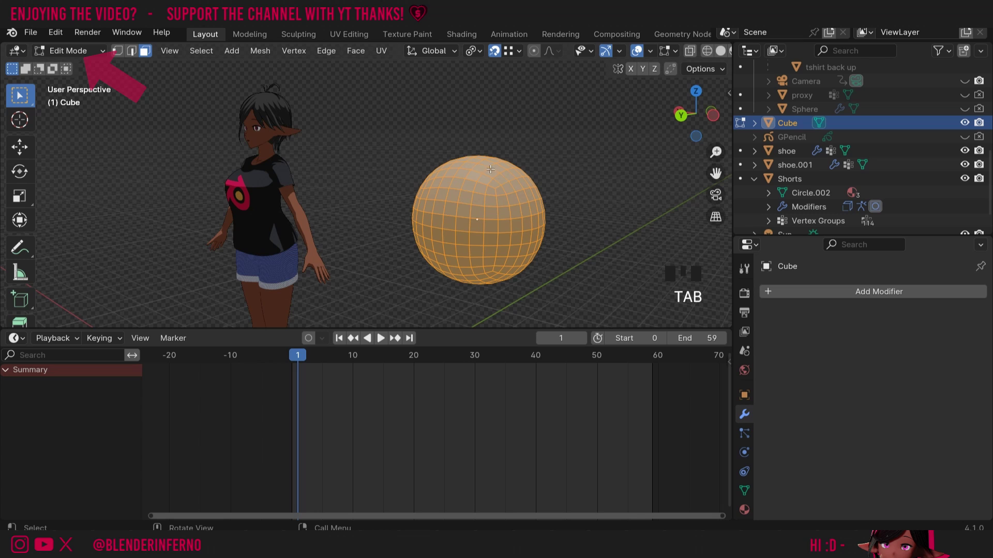
Shade the rounded sphere smooth and return it to mesh editing mode.
drag(492, 166, 518, 199)
key(Tab)
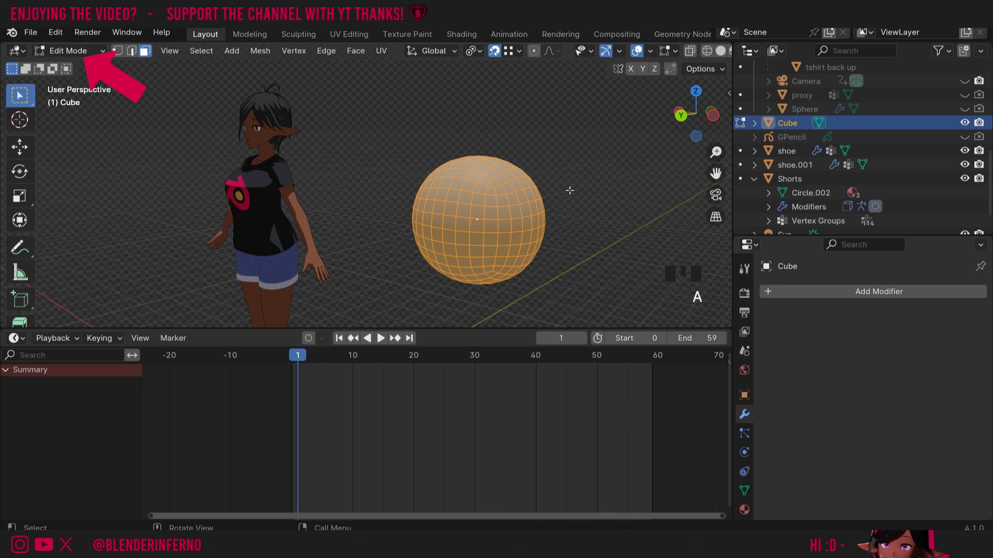
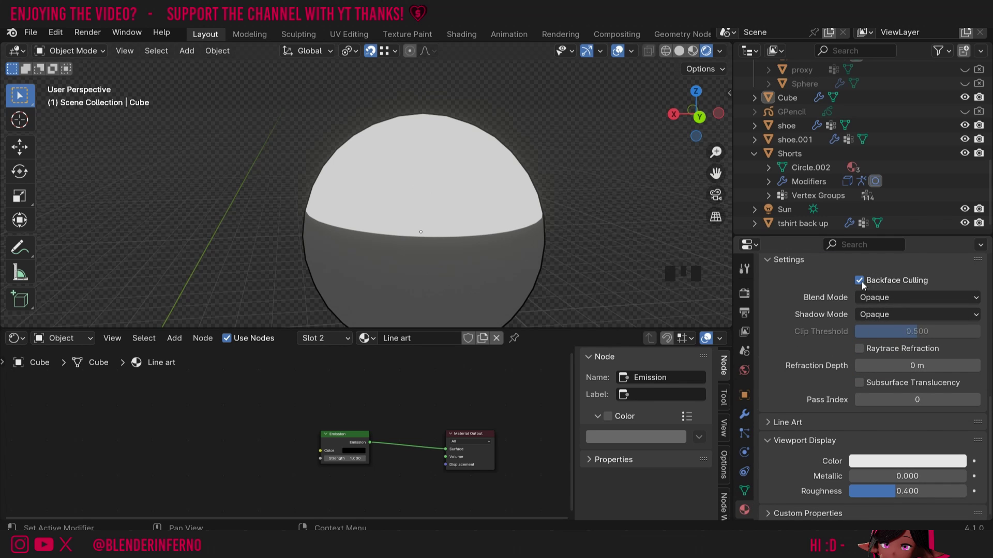
Toggle Backface Culling off then back on for the Line art material to compare the outline.
click(862, 284)
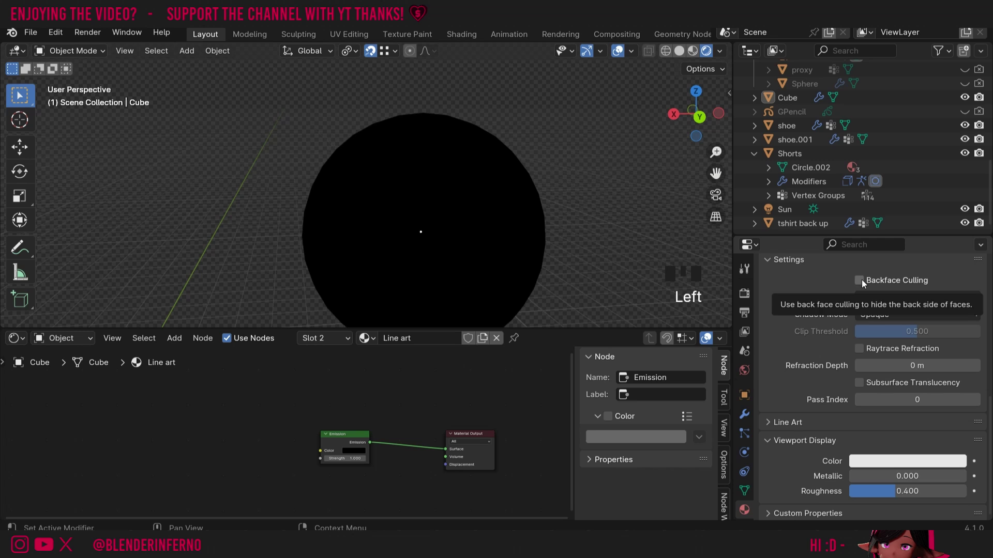
click(864, 284)
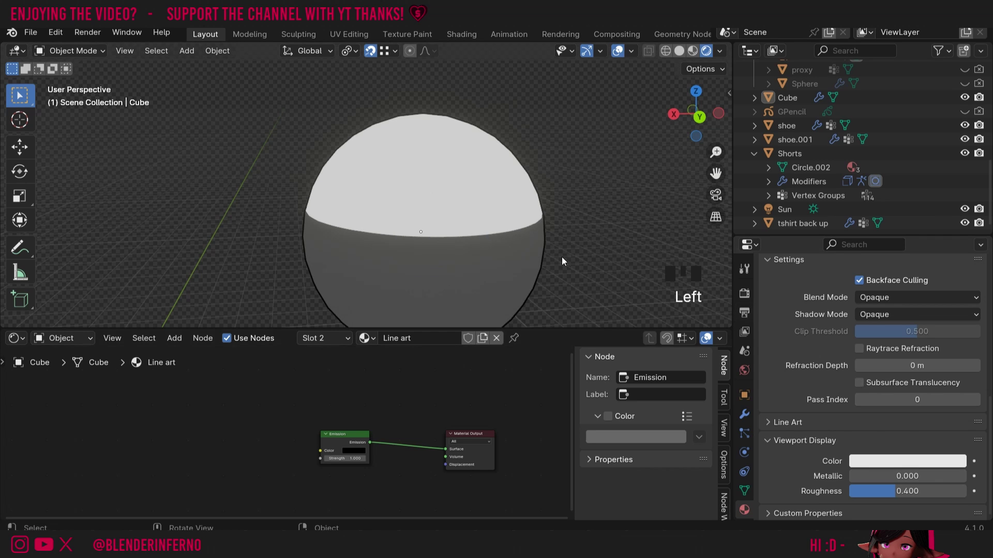
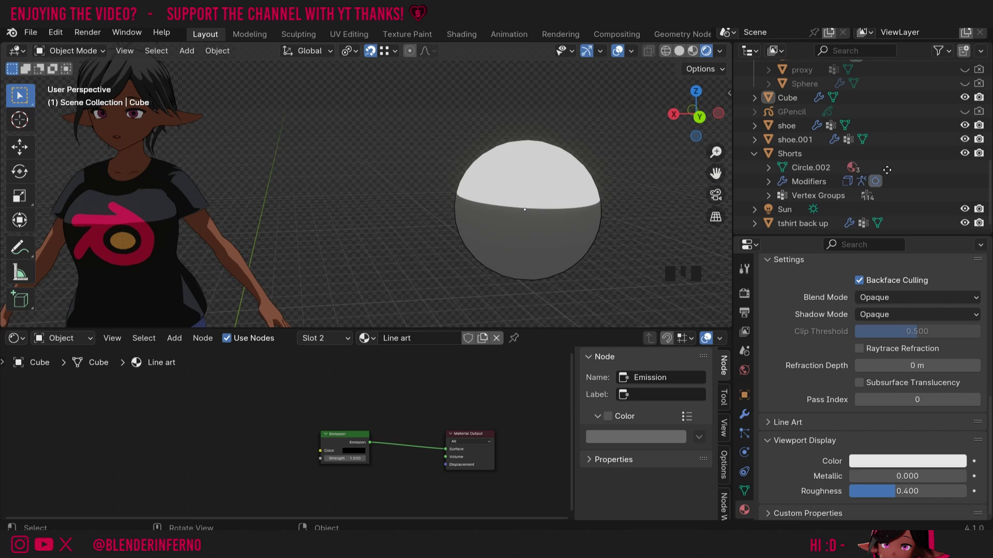
Select Sun.001 and start rotating it about the global X axis toward -63.5°.
click(814, 119)
click(785, 212)
key(r)
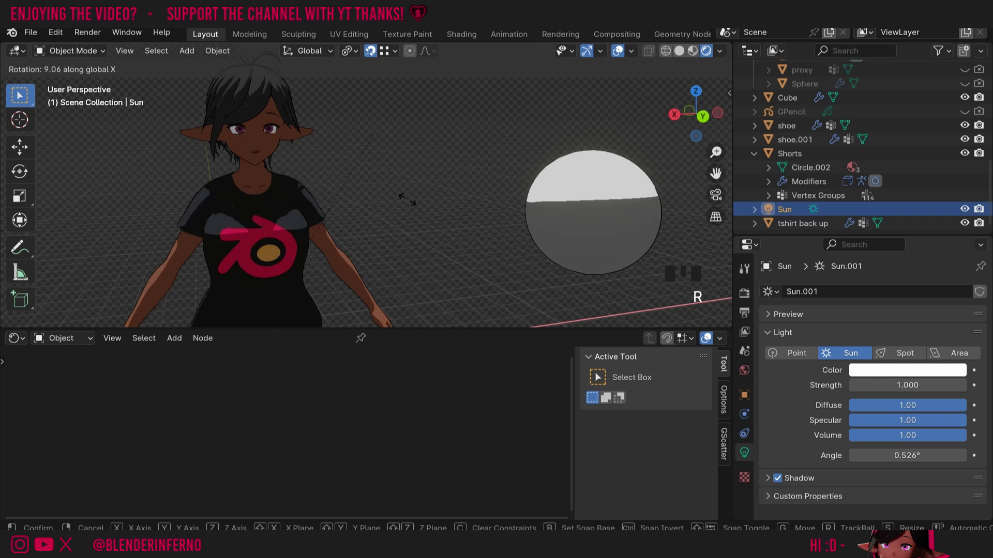
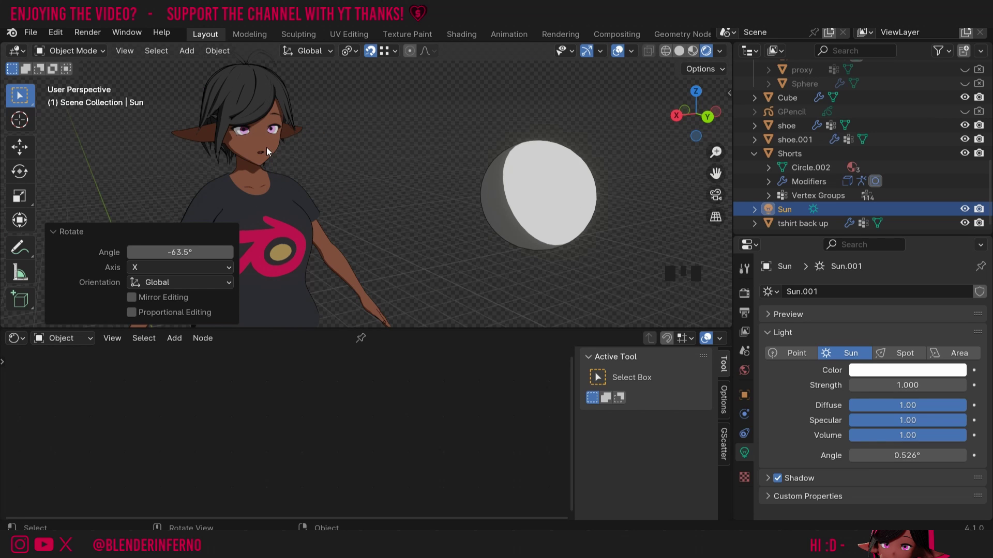
Select the sphere and set its Cell shading ramp's lit stop to a peach colour.
click(264, 146)
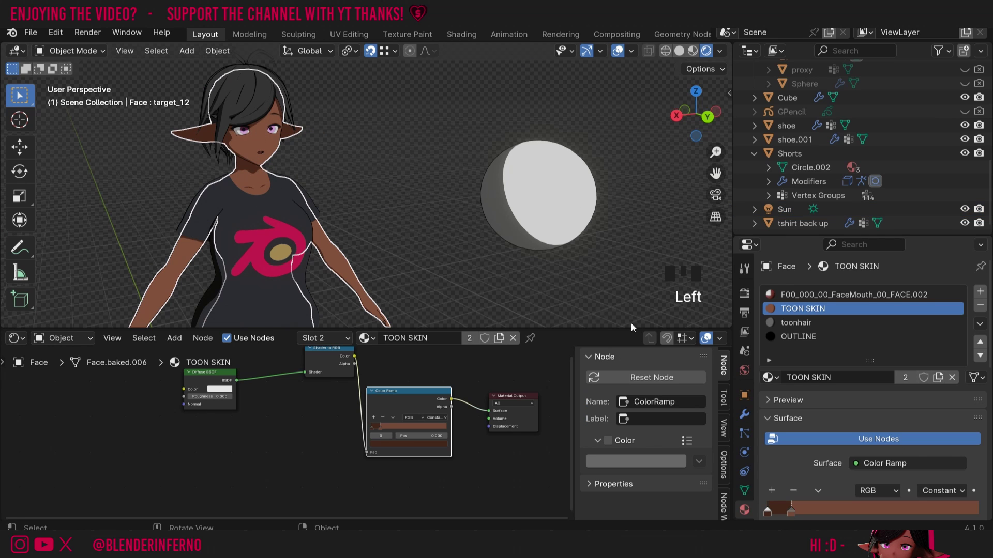
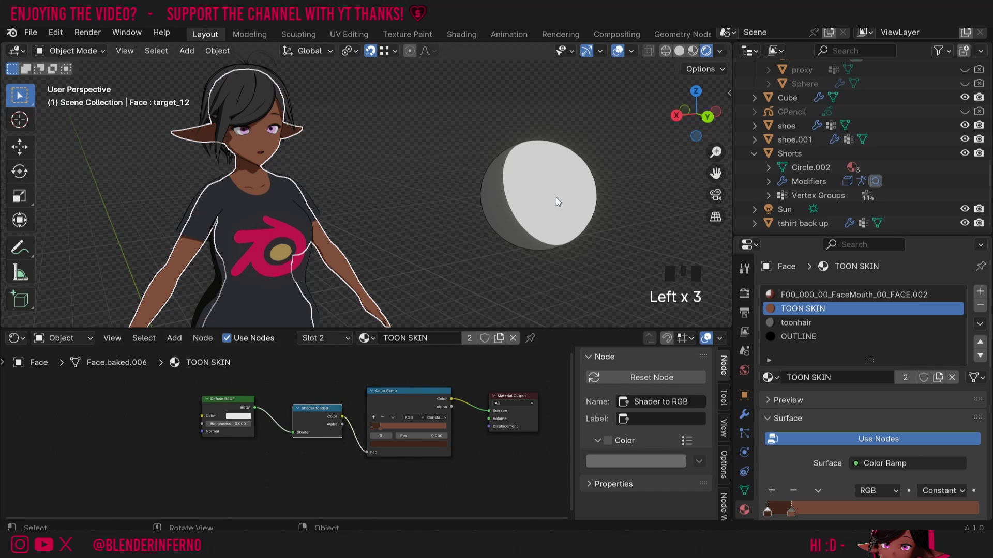
drag(536, 190, 508, 177)
Shift the lit tone more orange and set a dark shadow colour on the sphere's ramp.
click(810, 296)
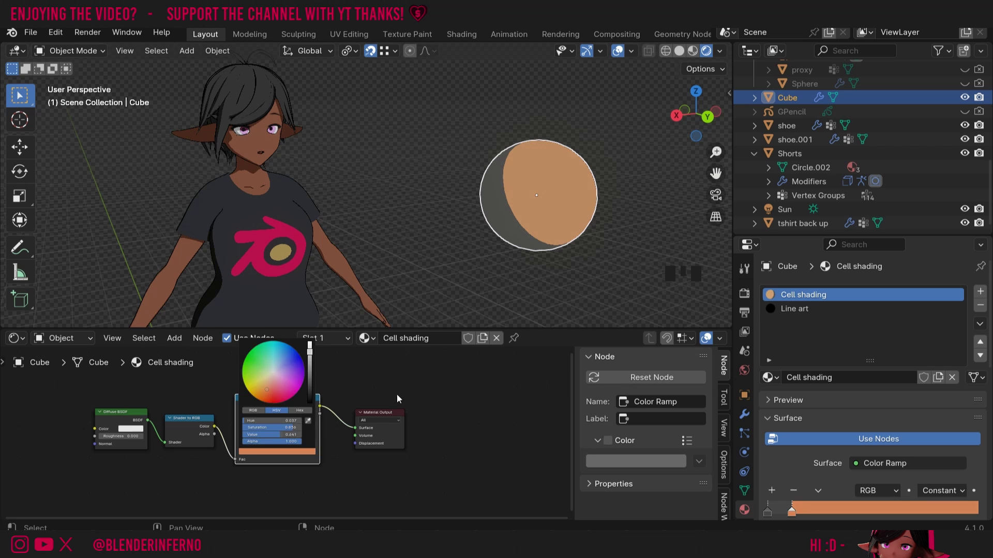
click(253, 458)
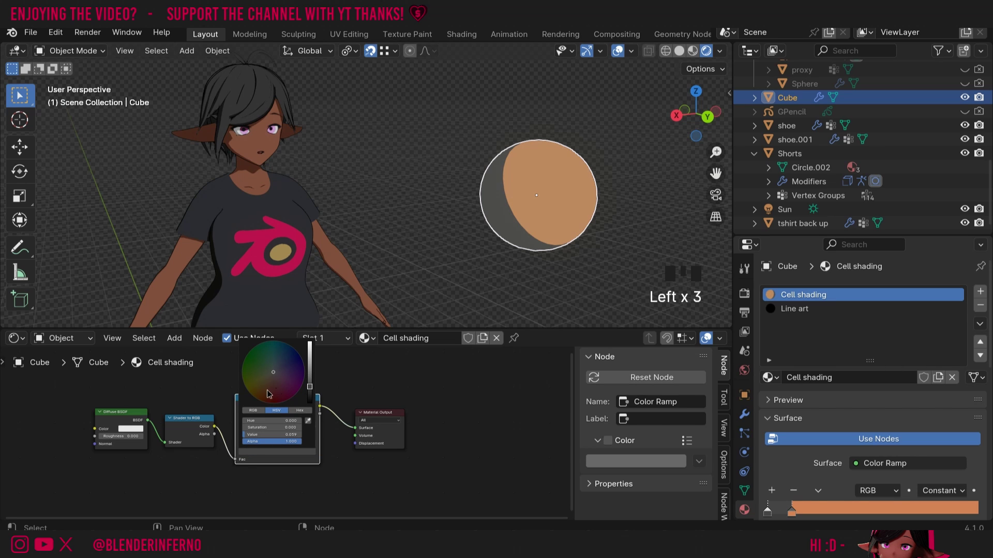
click(697, 123)
click(696, 107)
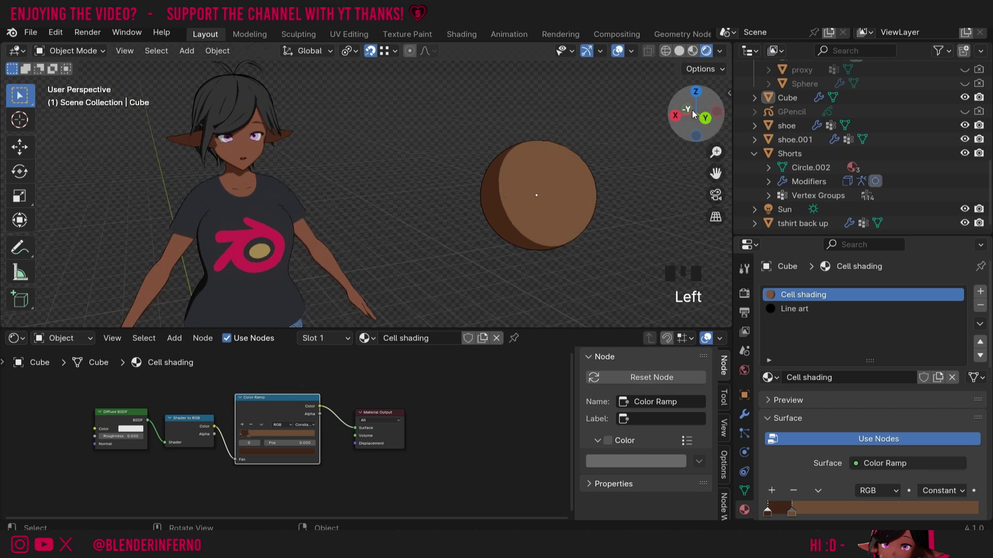
click(550, 218)
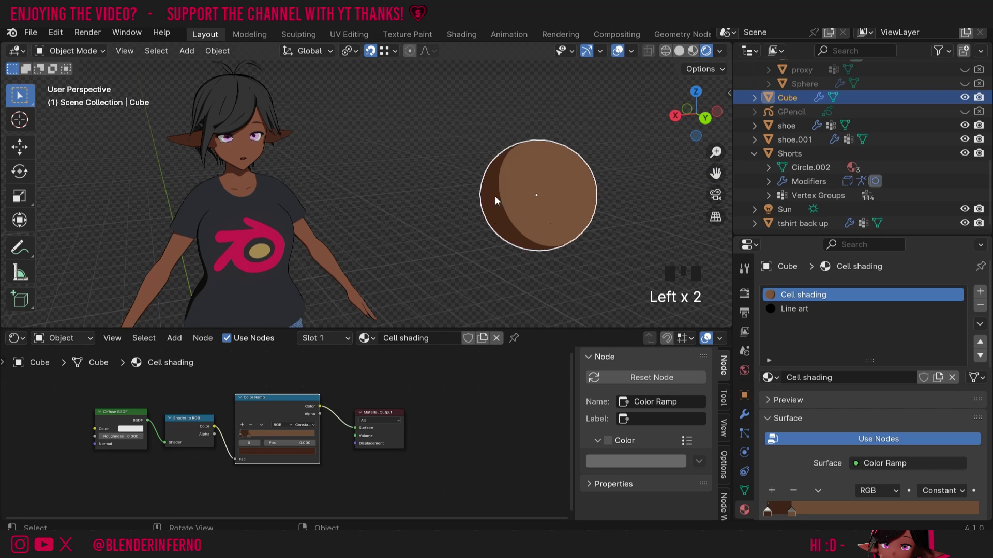
Add a third ramp stop for the highlight band and colour it light orange.
drag(245, 427, 267, 445)
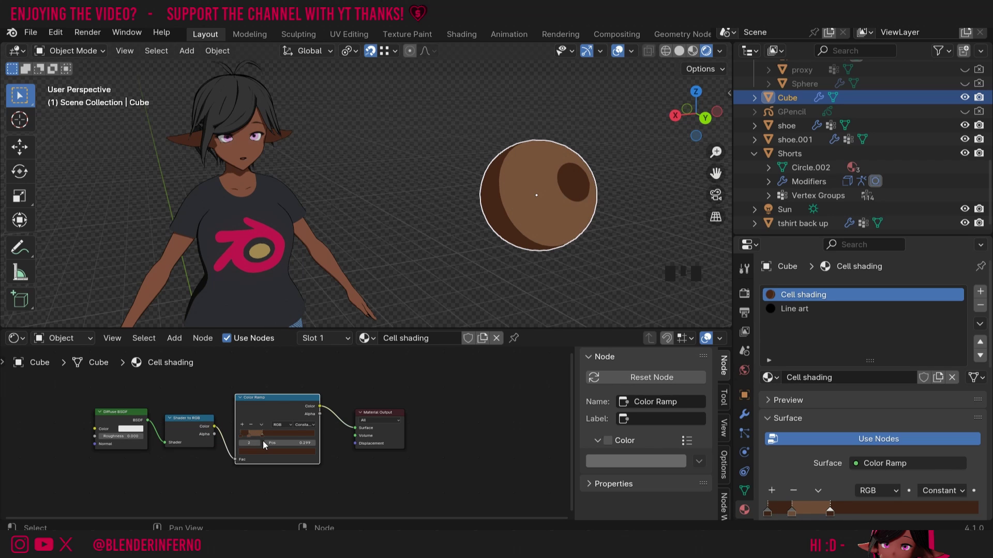
drag(264, 438, 261, 456)
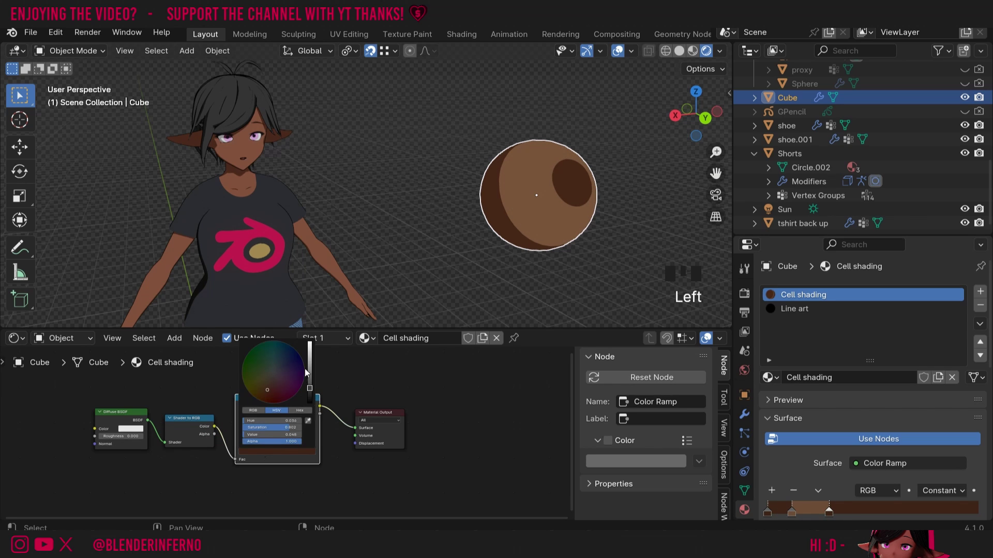
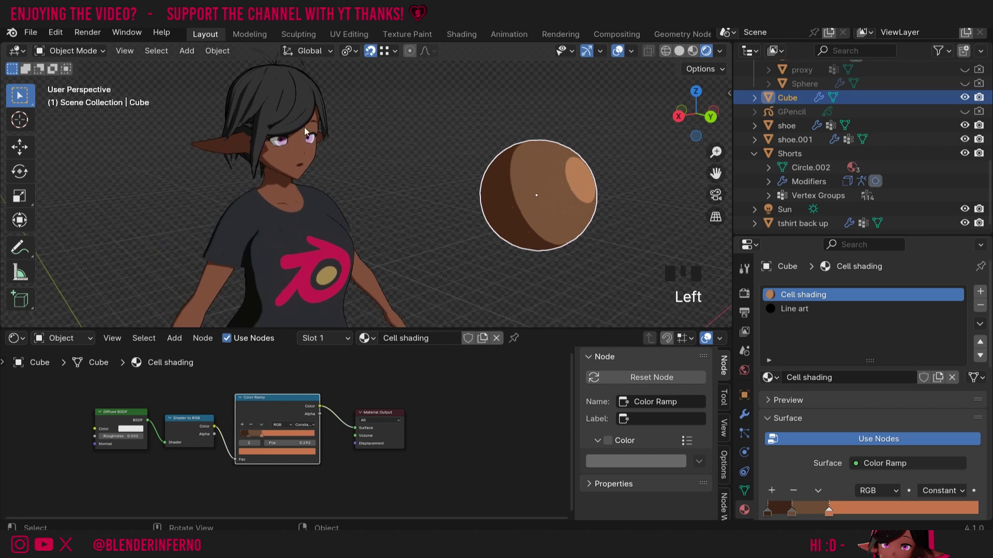
click(698, 115)
drag(252, 98, 321, 85)
click(300, 362)
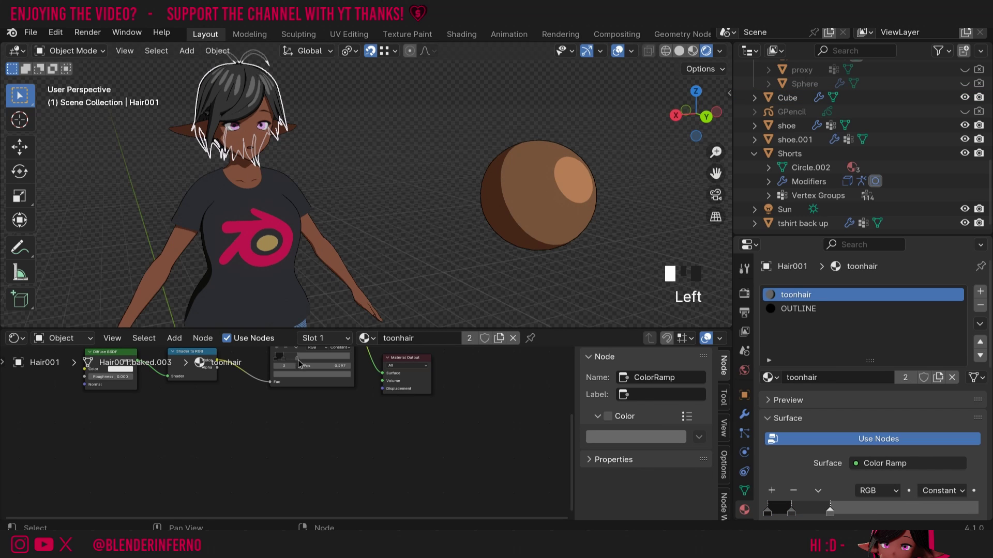
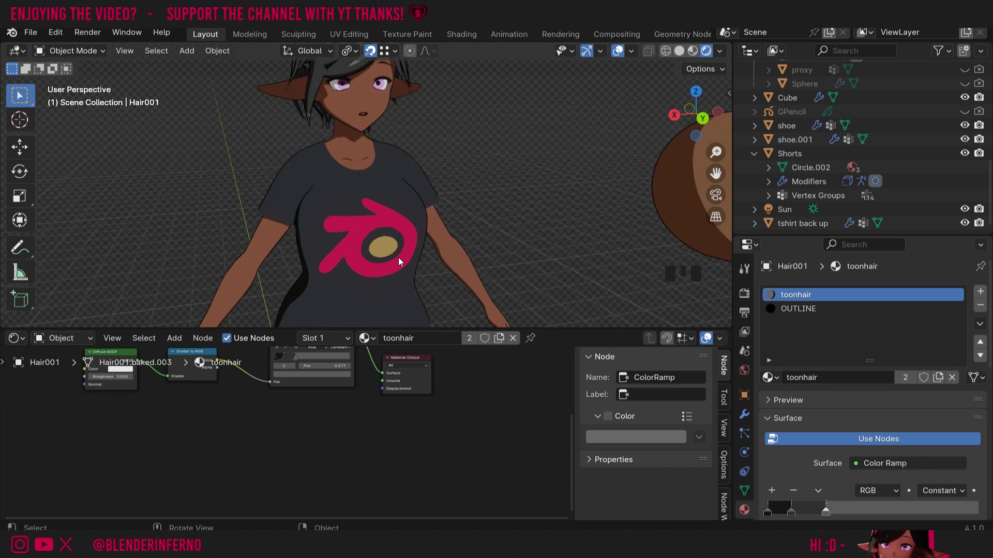
drag(383, 241, 484, 265)
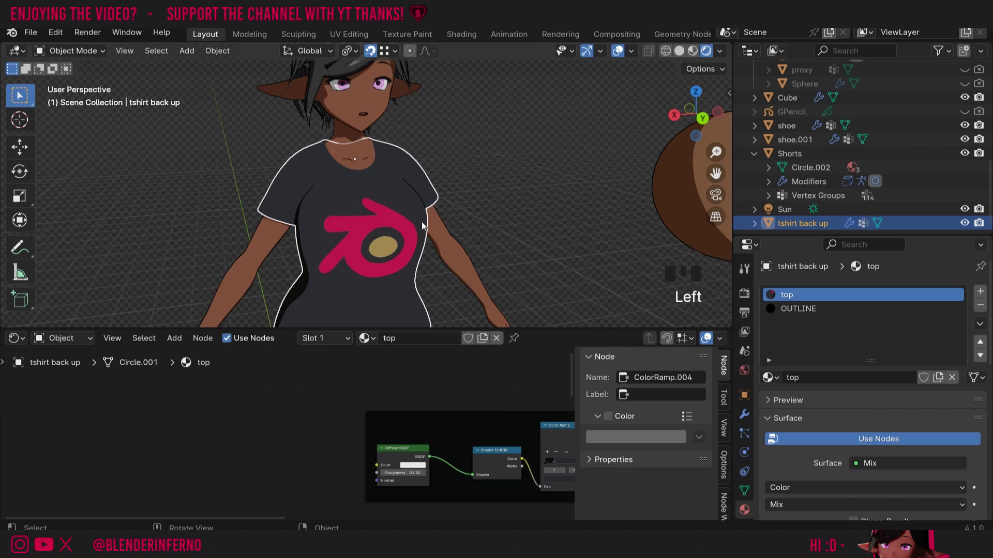
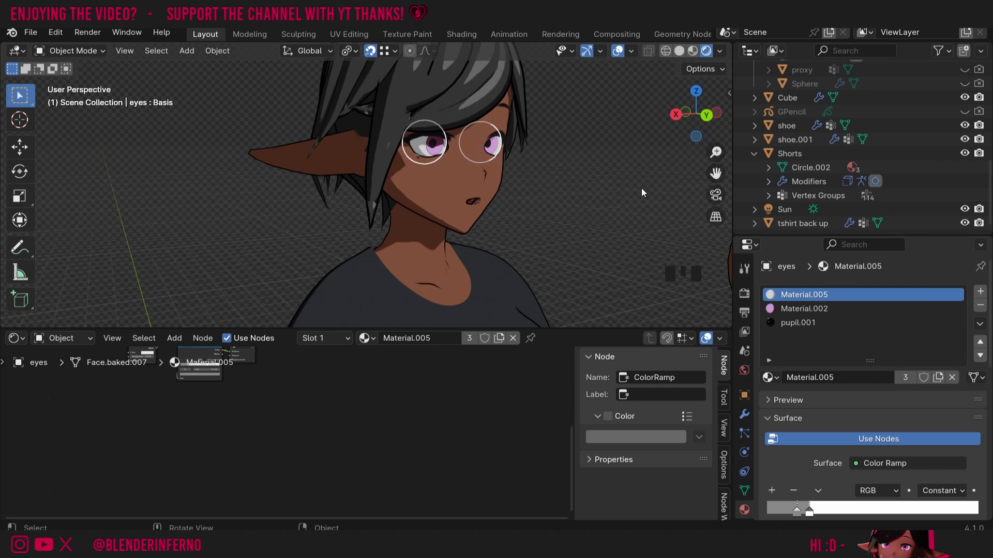
click(618, 175)
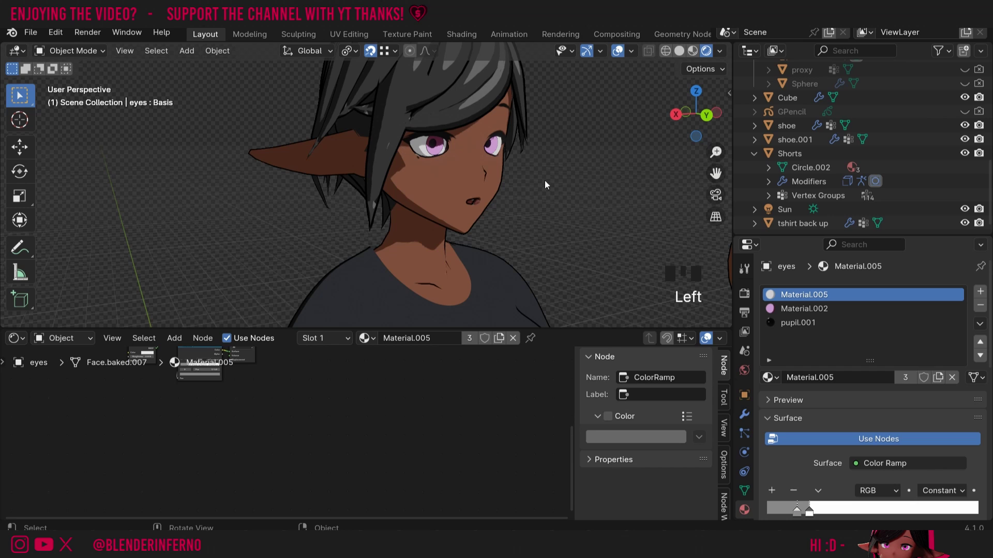
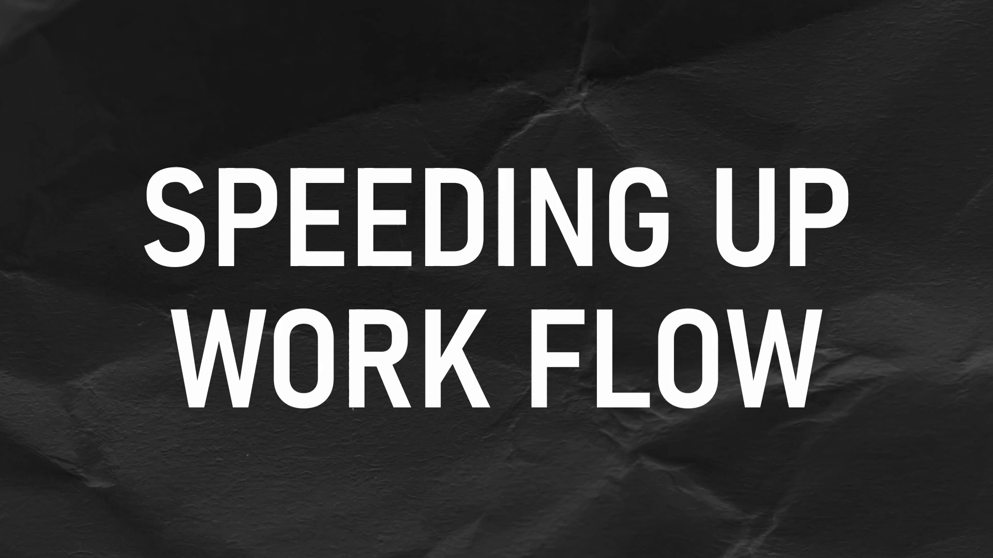
Add a mesh cube, Cube.001, and move it up and sideways to sit right of the sphere.
key(shift+a)
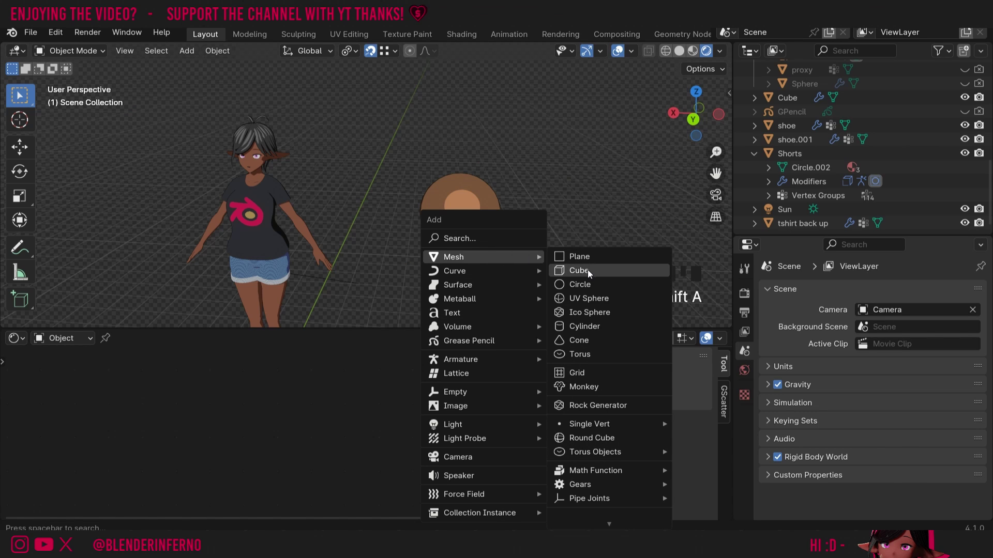
key(g)
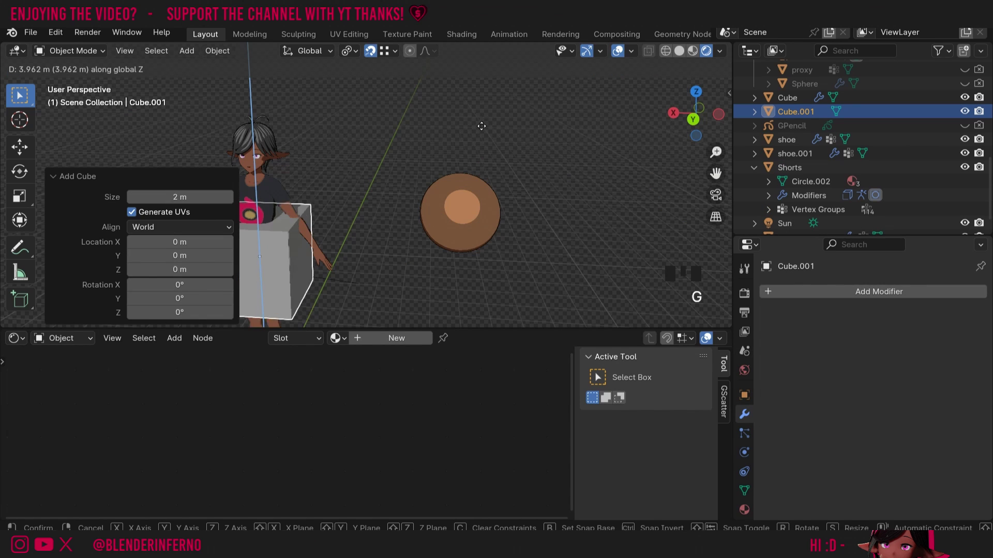
key(g)
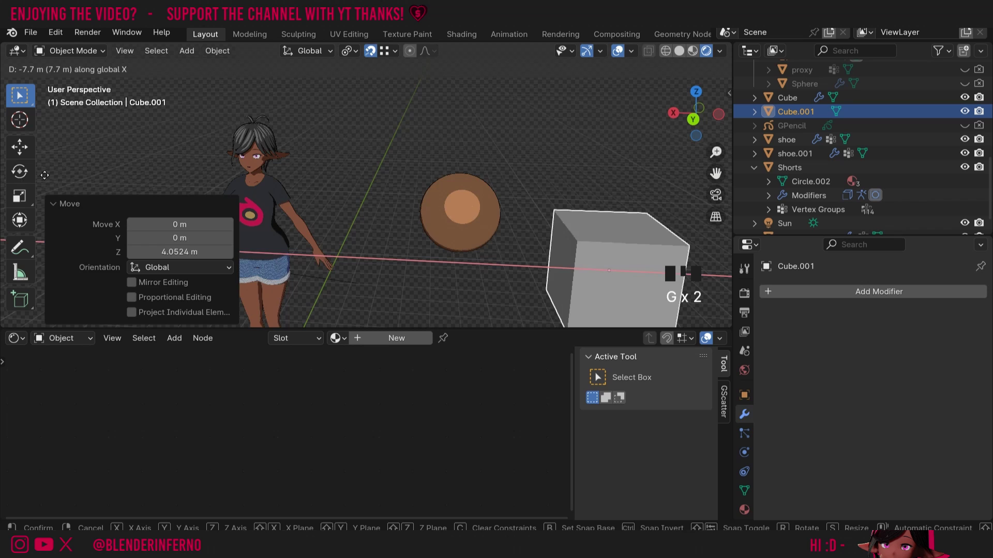
click(779, 352)
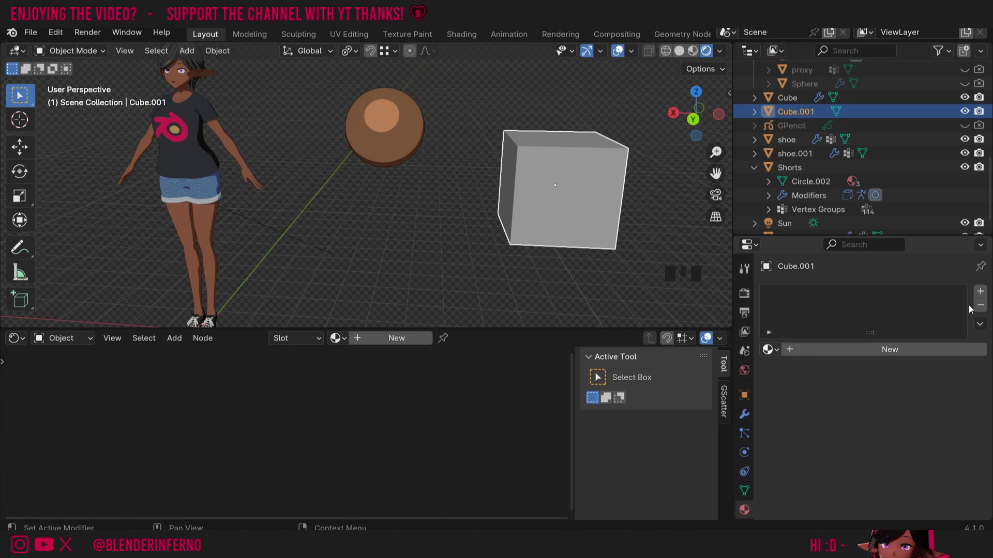
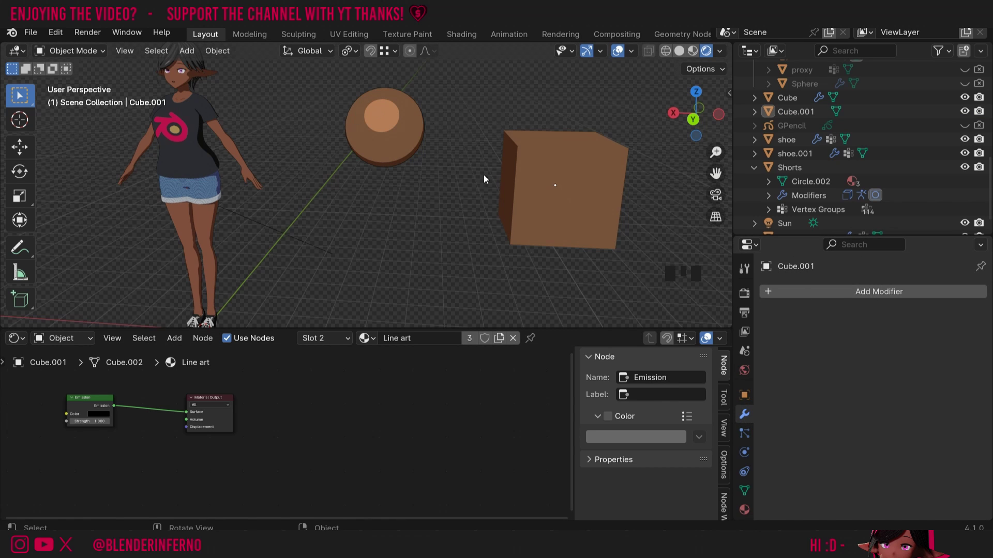
Copy the sphere's Solidify outline modifier onto the cube, then reselect just the cube.
drag(585, 174, 631, 159)
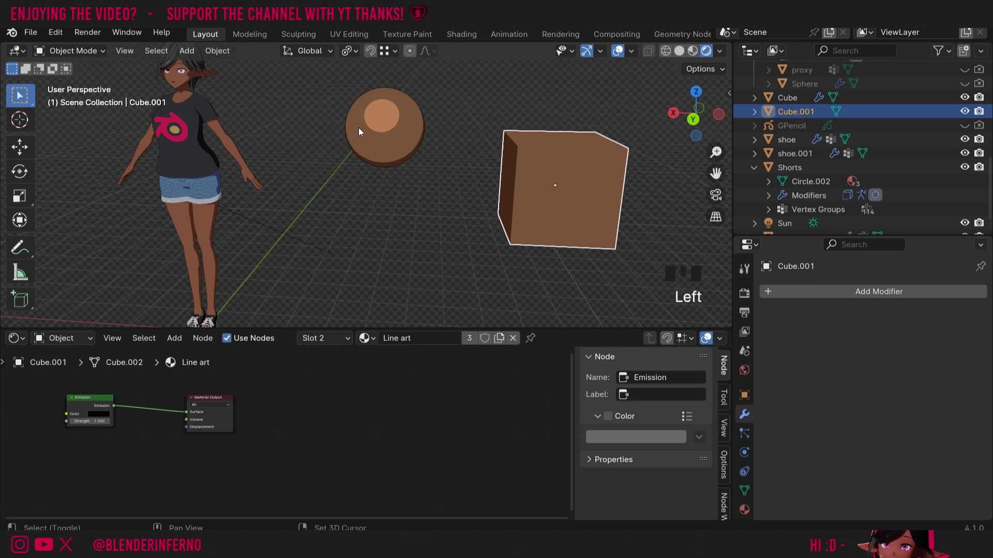
drag(392, 128, 509, 141)
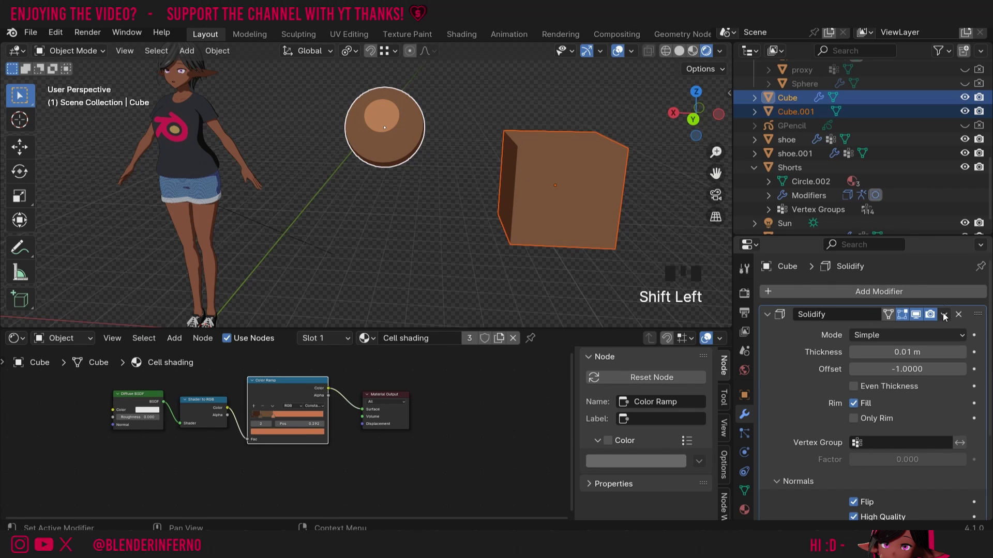
drag(947, 318, 668, 179)
drag(616, 188, 793, 262)
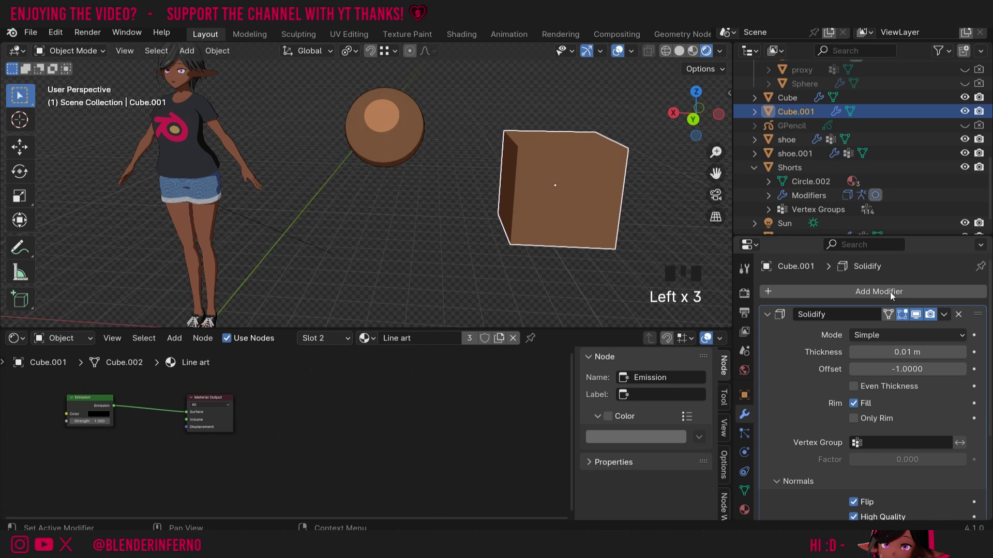
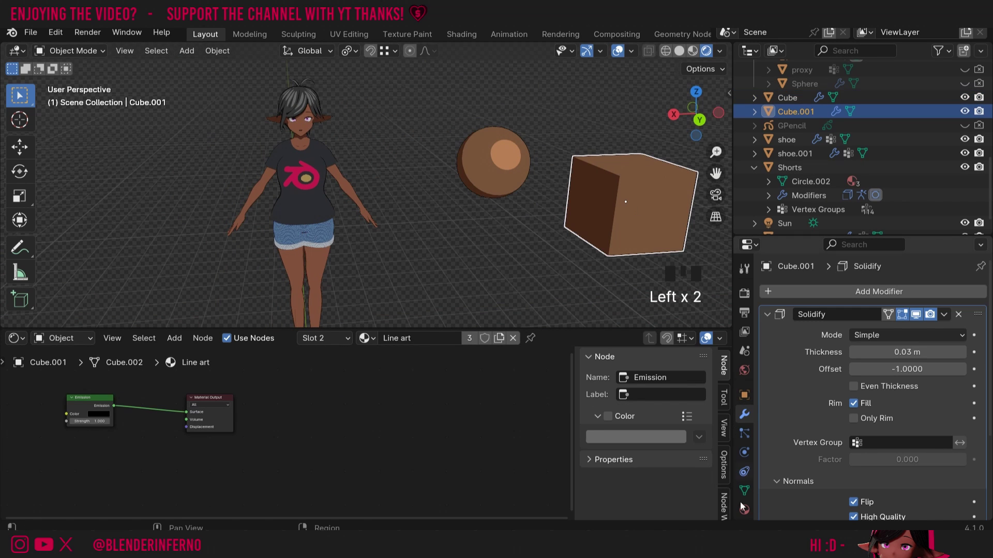
Make a single-user copy of the cube's cel material named Grey and set its ramp stops to grey tones.
click(743, 514)
click(818, 297)
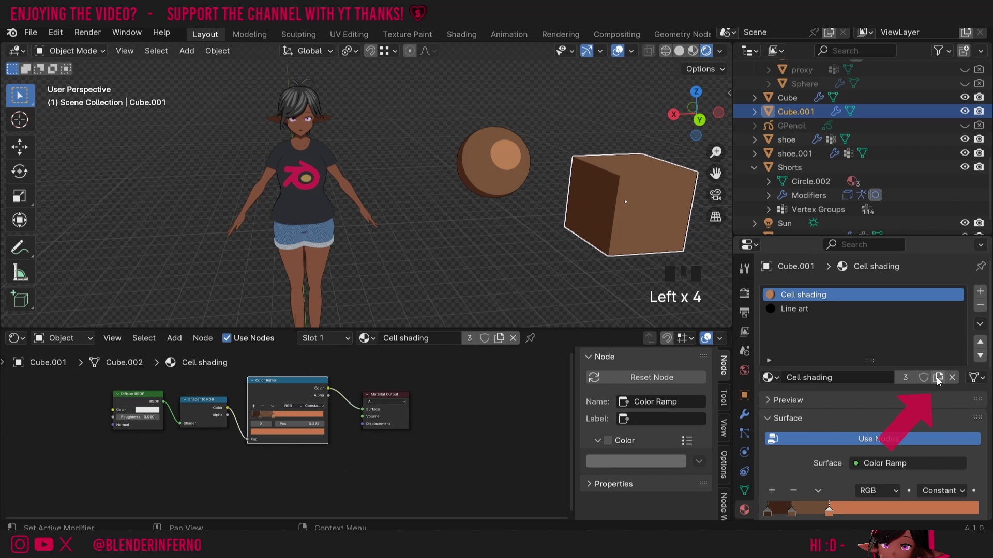
drag(940, 381, 262, 391)
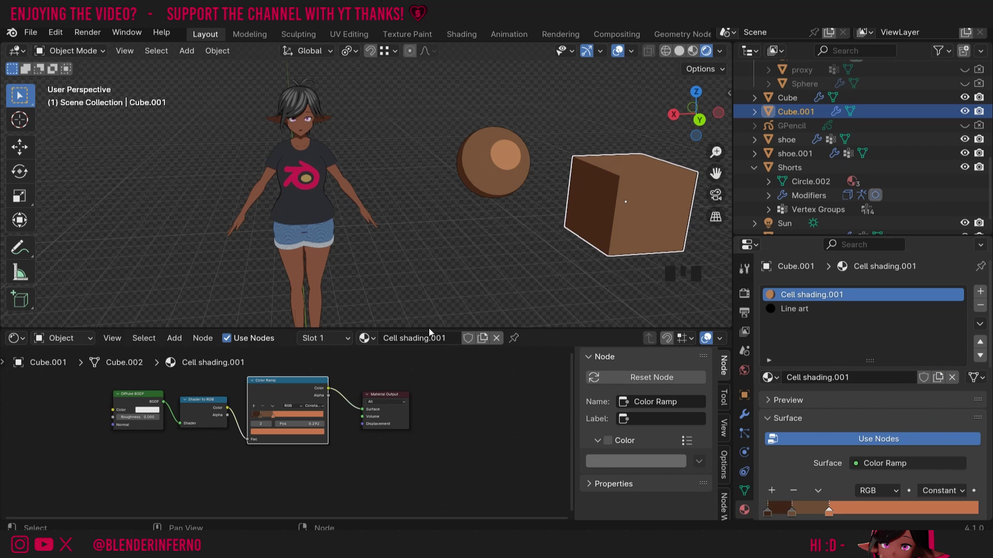
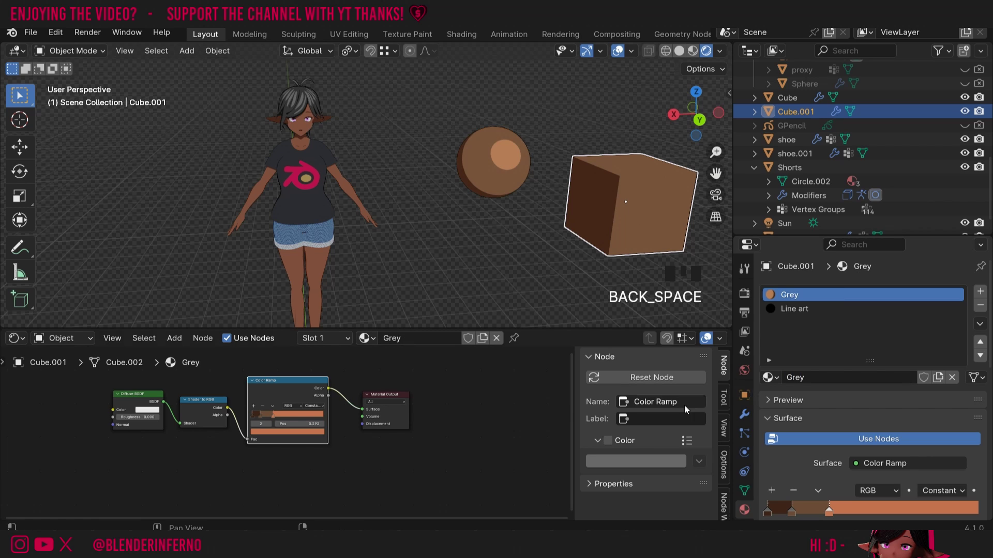
drag(273, 420, 688, 204)
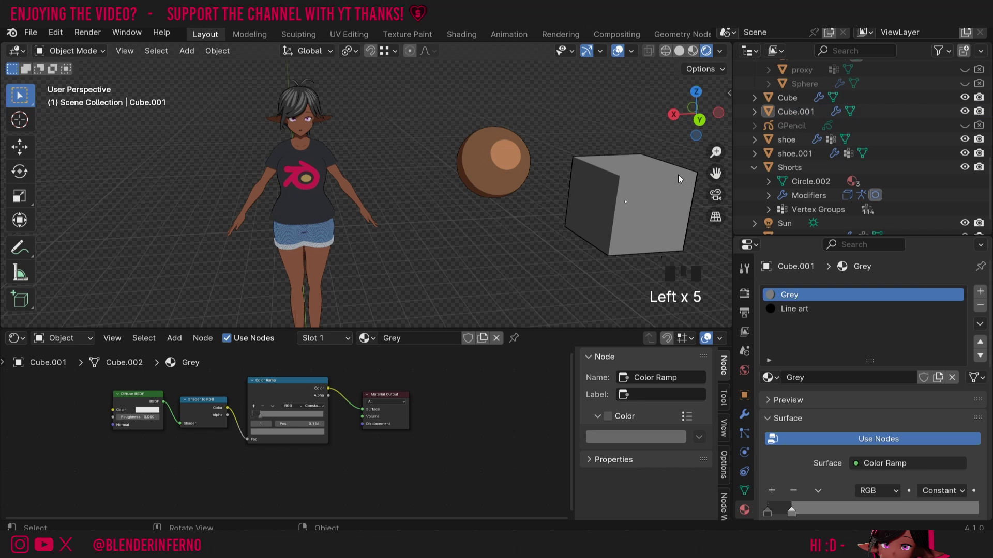
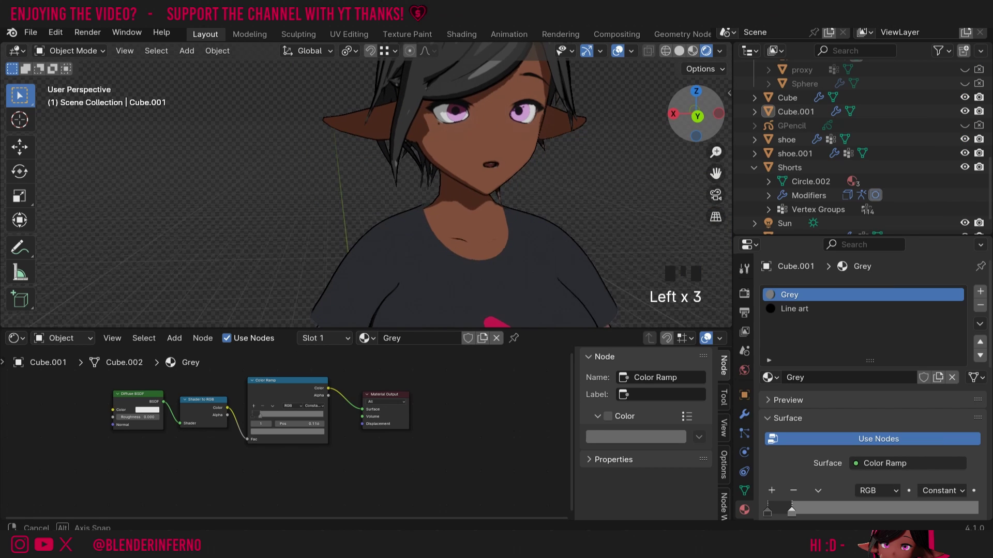
Test EEVEE cascade shadow size at 512 px, then leave Cube and Cascade Size at 4096 px with soft shadows on.
click(741, 293)
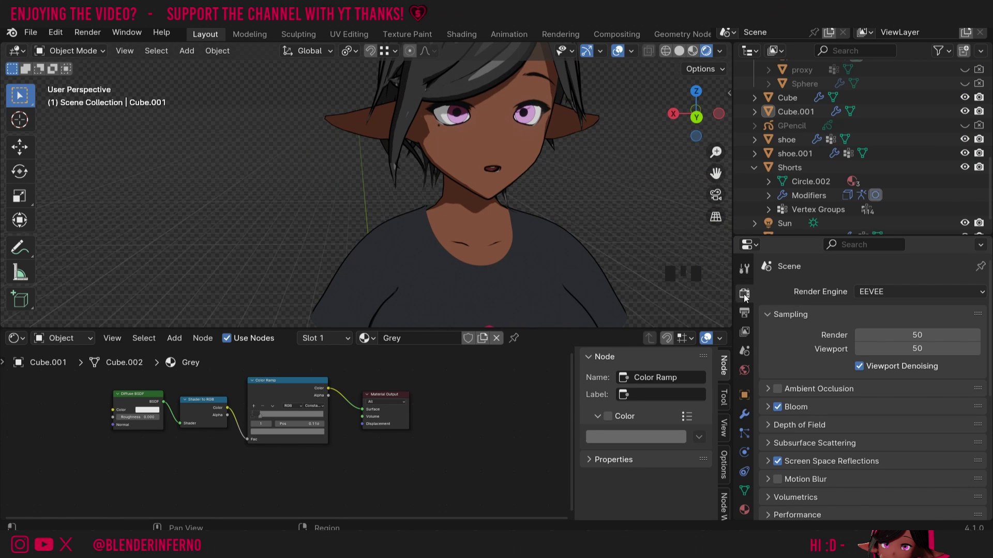
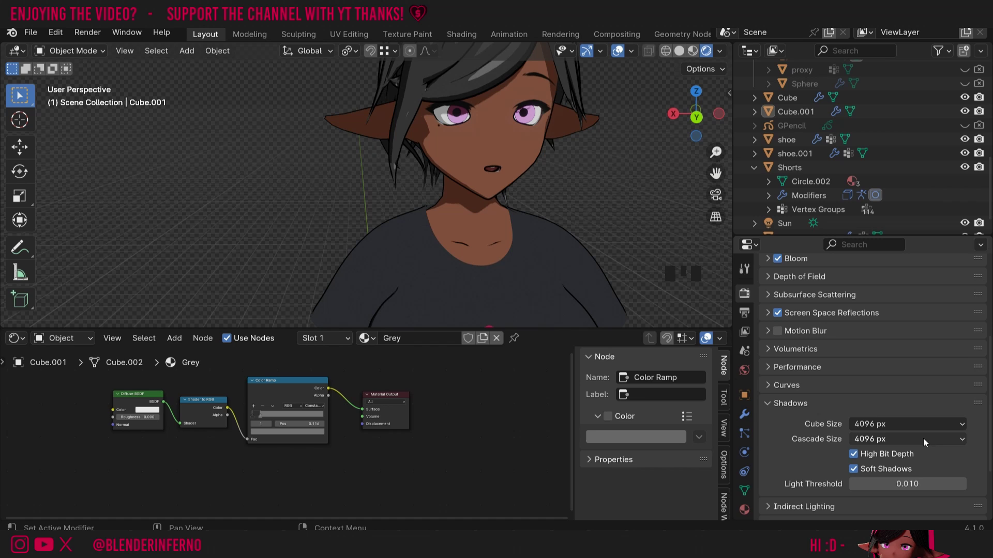
drag(921, 441, 814, 451)
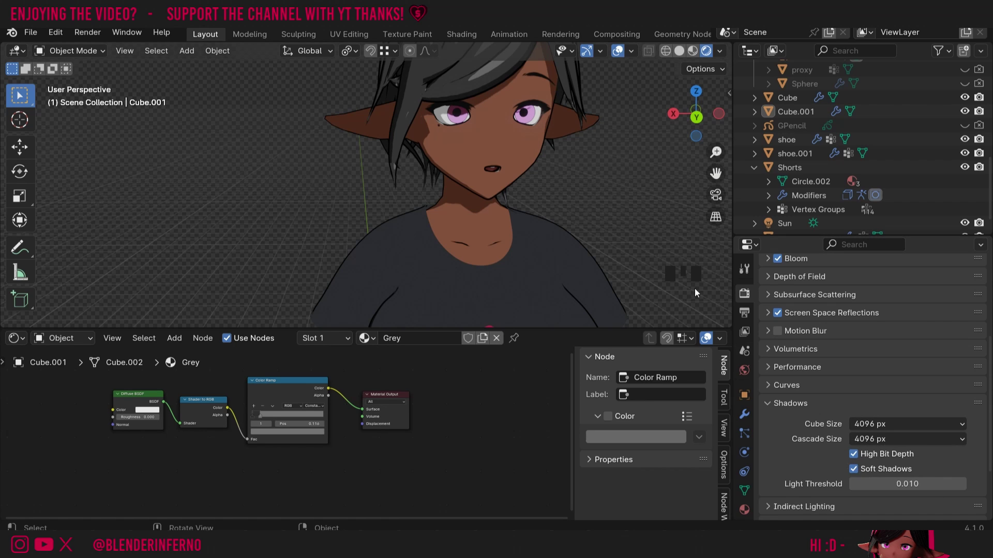
click(856, 475)
click(856, 475)
drag(877, 446, 791, 336)
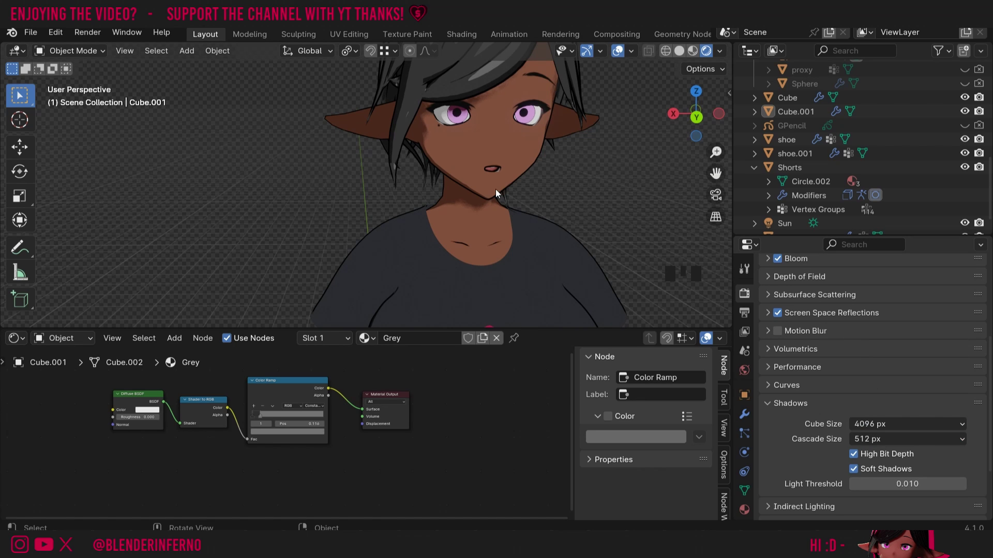
drag(877, 440, 663, 258)
click(858, 461)
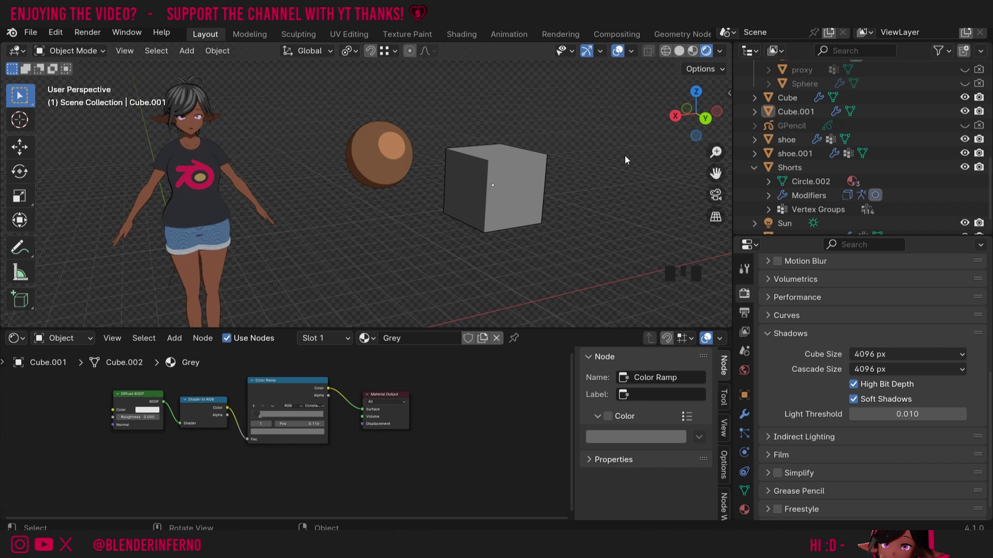